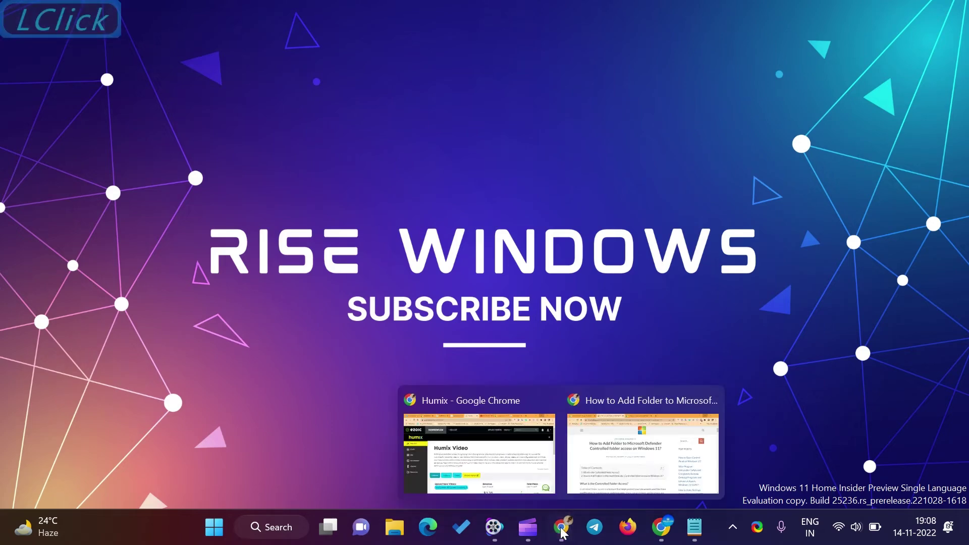
Bring up the Controlled folder access article in Chrome and scroll to its explanation section
{"action": "left_click", "coordinate": [648, 458]}
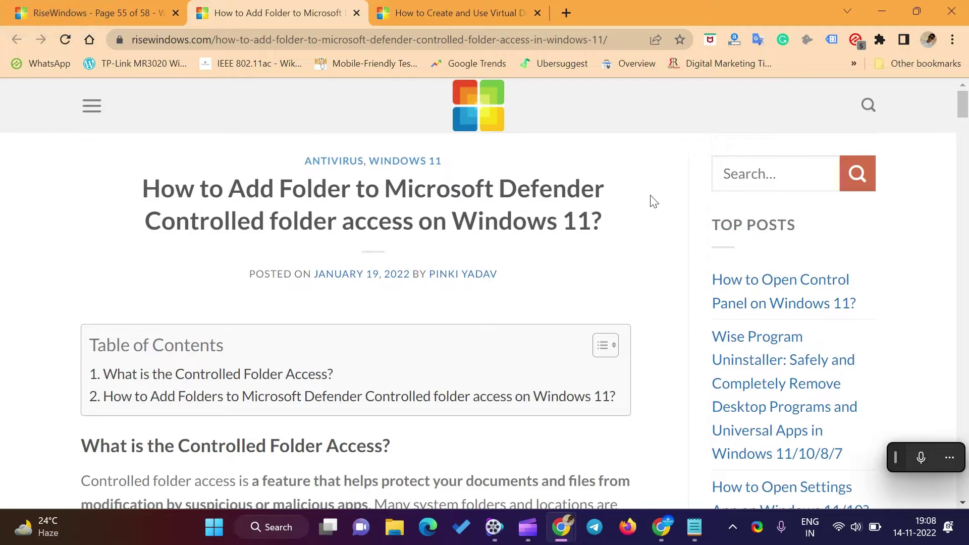
{"action": "scroll", "scroll_direction": "down", "scroll_amount": 3}
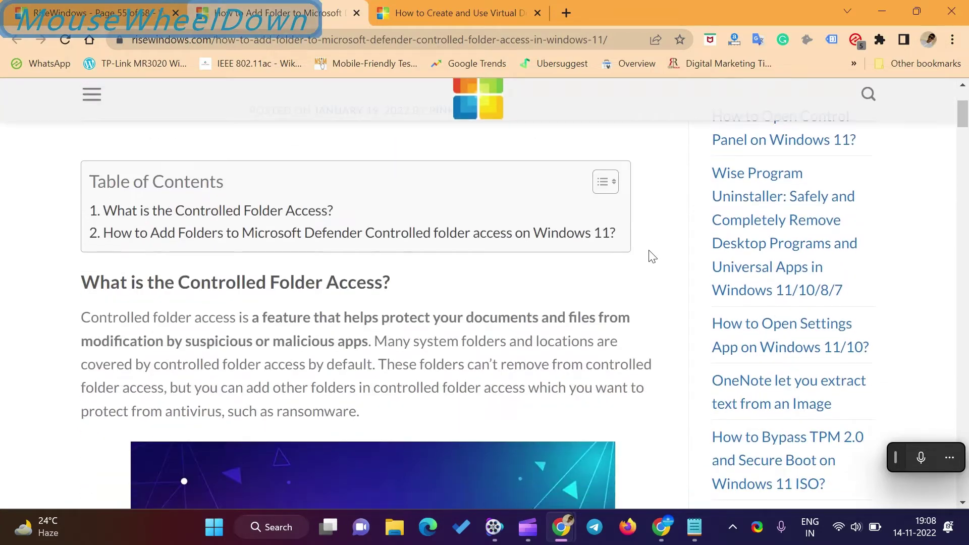
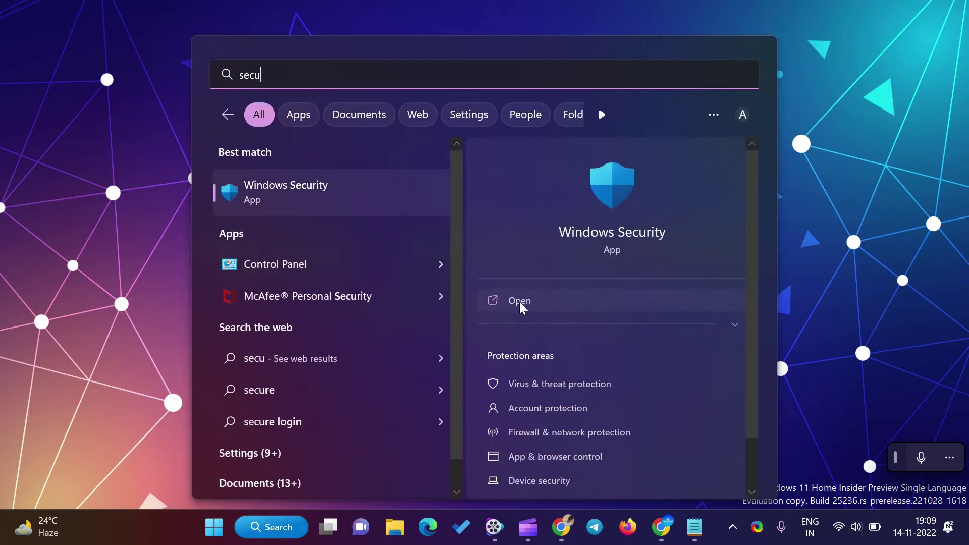
Launch Windows Security and go to its Virus & threat protection page
{"action": "left_click", "coordinate": [524, 305]}
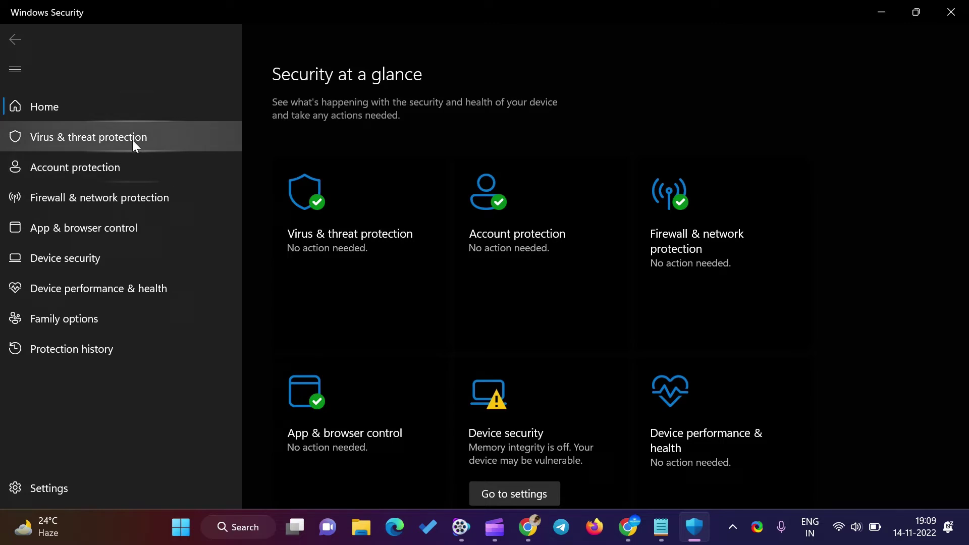
{"action": "left_click", "coordinate": [137, 145]}
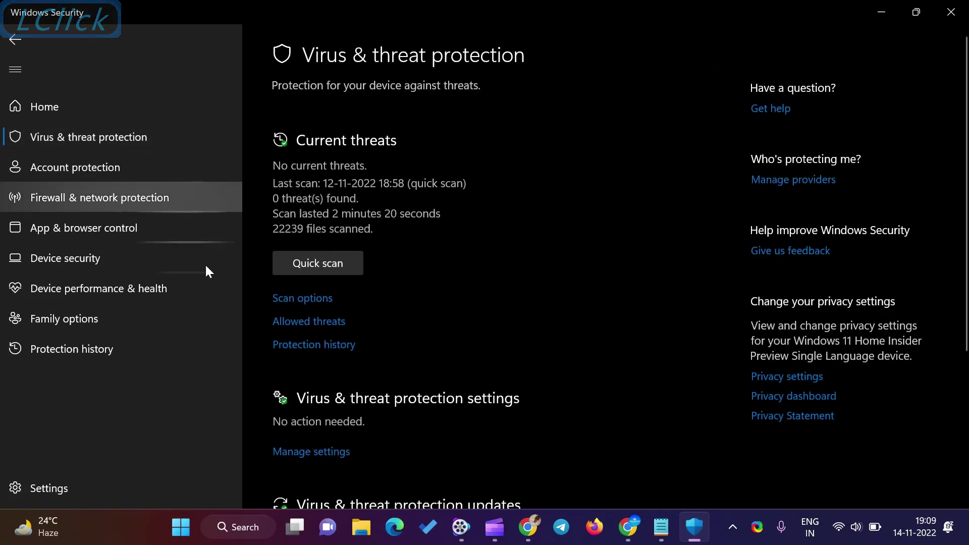
Switch the Controlled folder access toggle to On under Ransomware protection
{"action": "scroll", "scroll_direction": "down", "scroll_amount": 3}
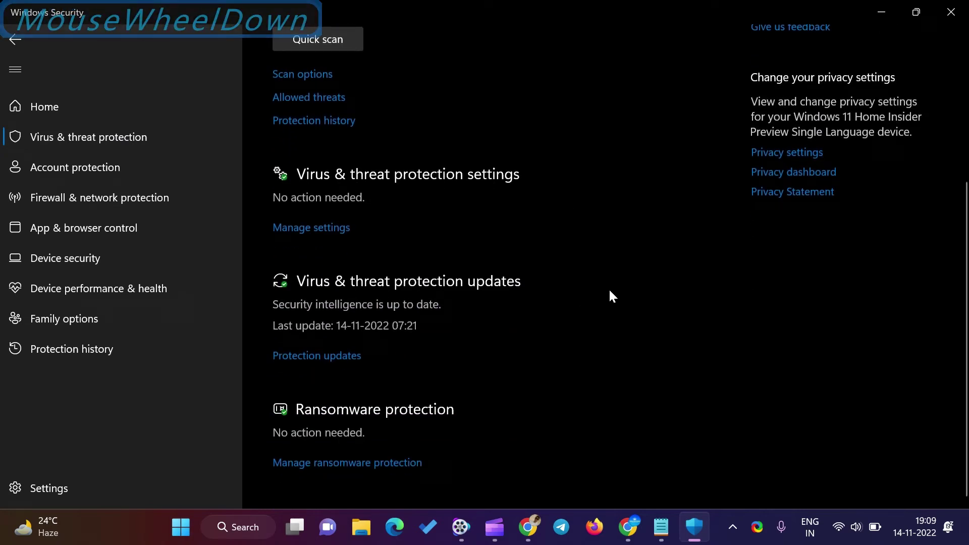
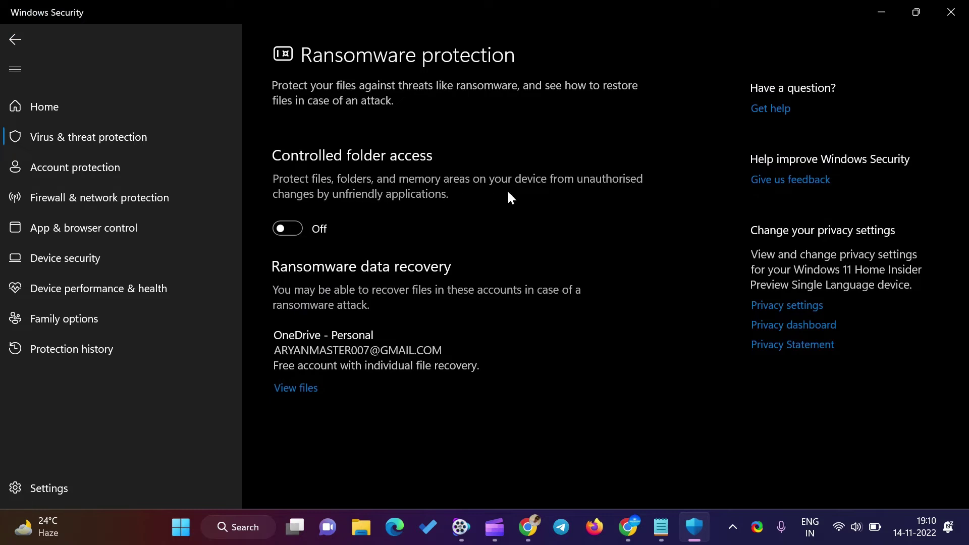
{"action": "left_click", "coordinate": [292, 232]}
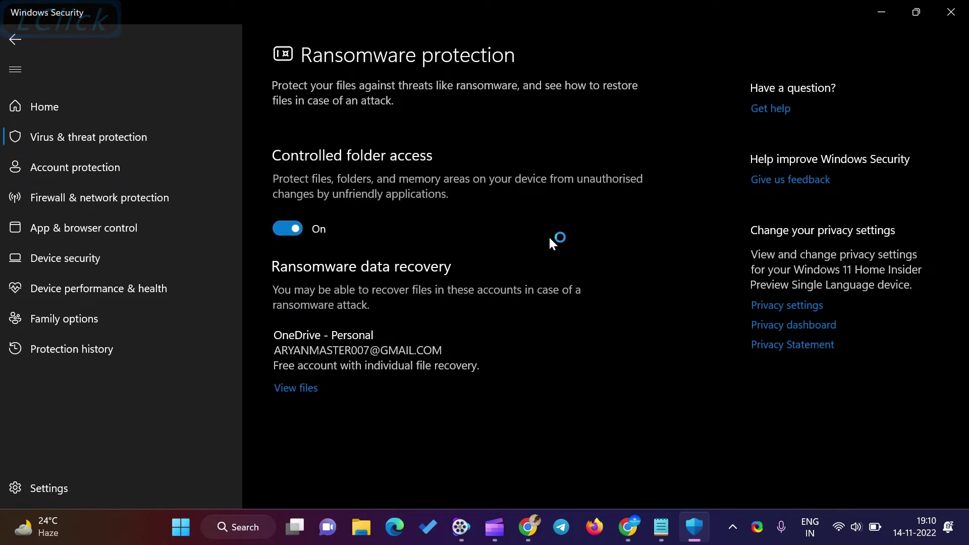